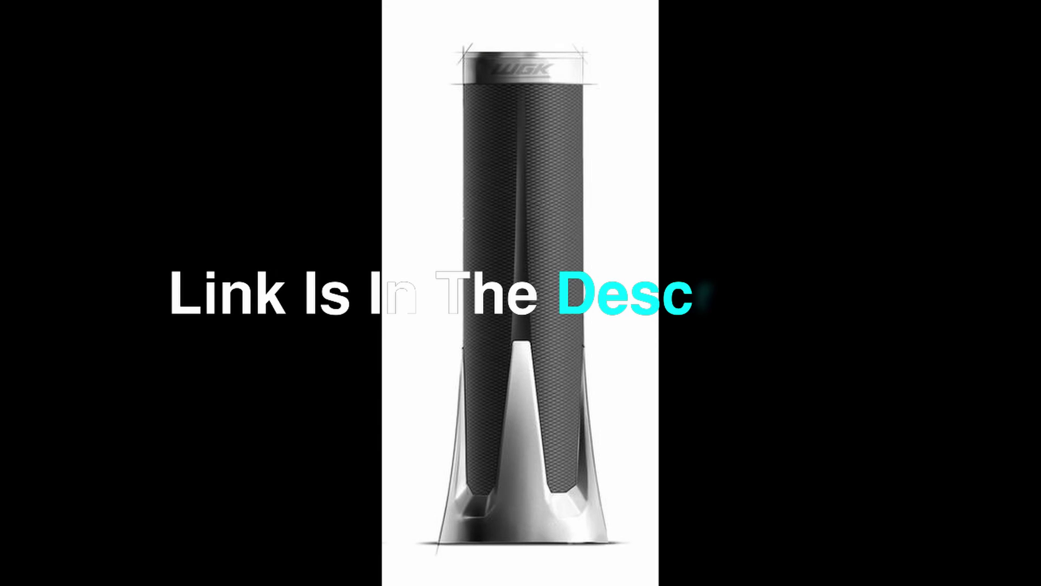
Step: Orbit the empty scene with the speaker reference image beside the viewport
middle_click(406, 253)
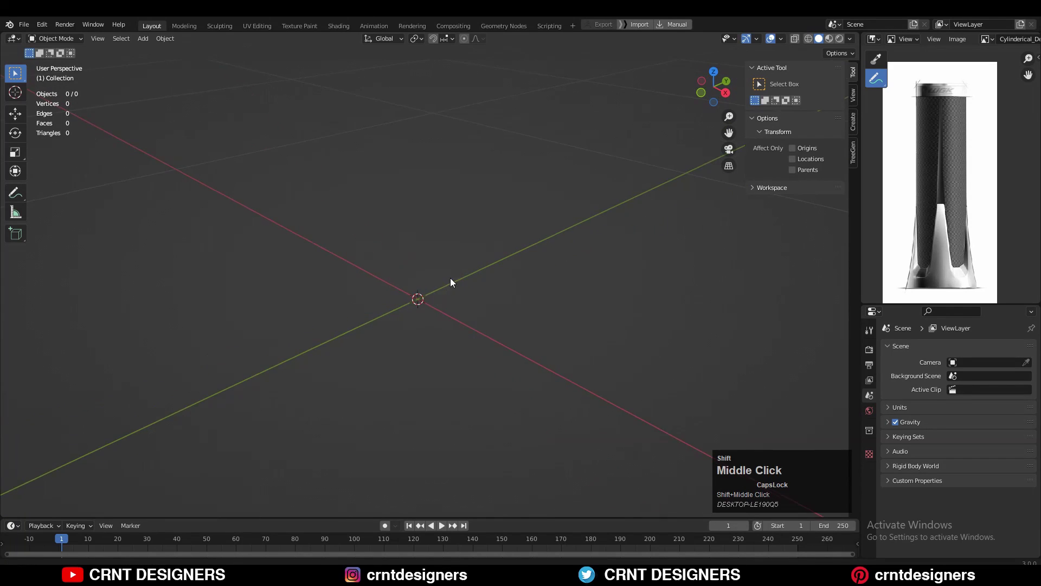
Step: Add a cylinder mesh with 64 vertices
key("shift+a")
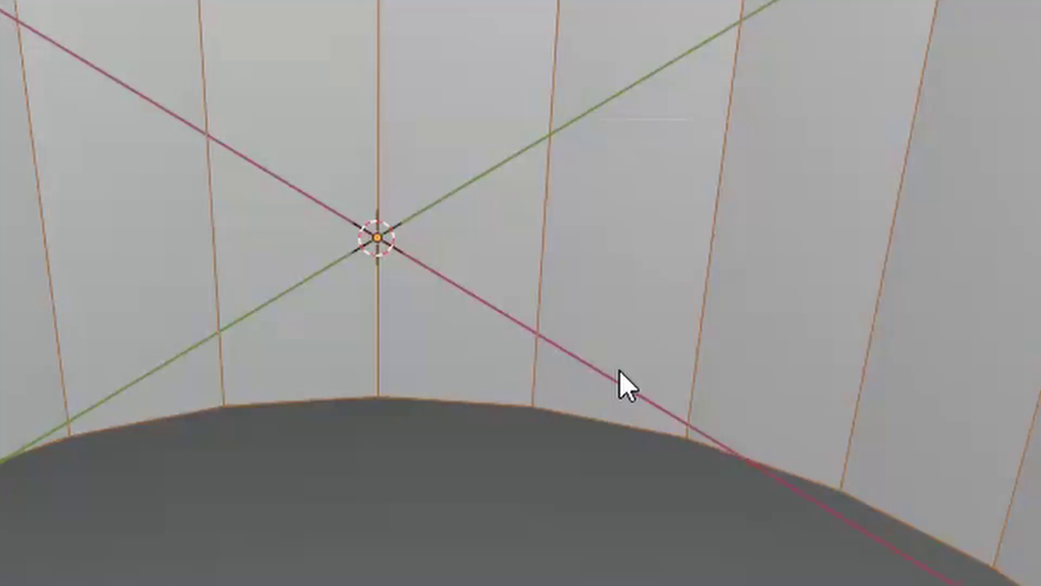
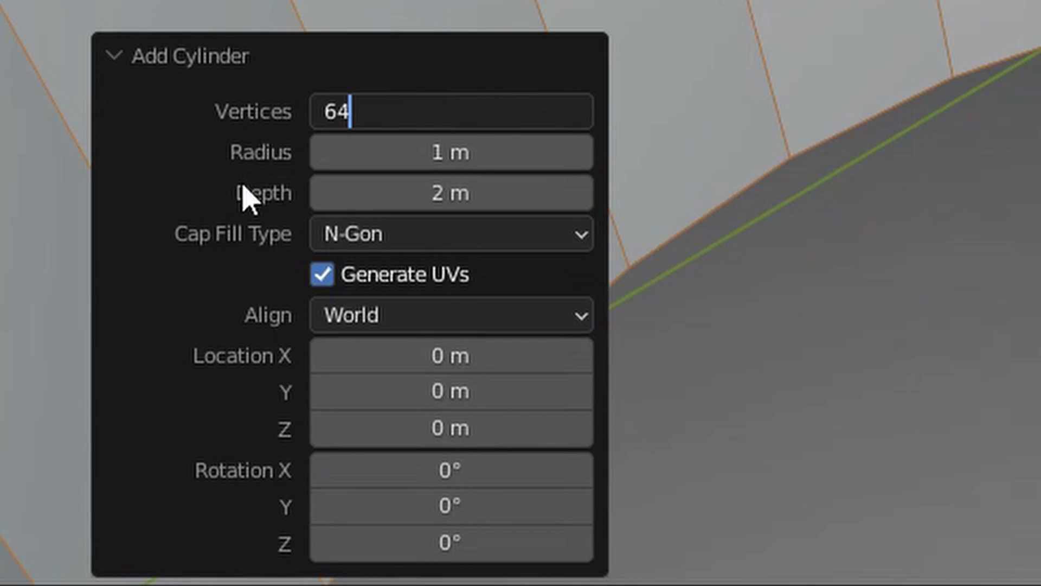
scroll("down", 3)
left_click(730, 98)
scroll("down", 3)
middle_click(502, 239)
middle_click(505, 232)
scroll("up", 3)
Step: Scale the cylinder down to 0.4 of its size (0.8 m across)
key("s")
left_click(496, 253)
left_click(18, 120)
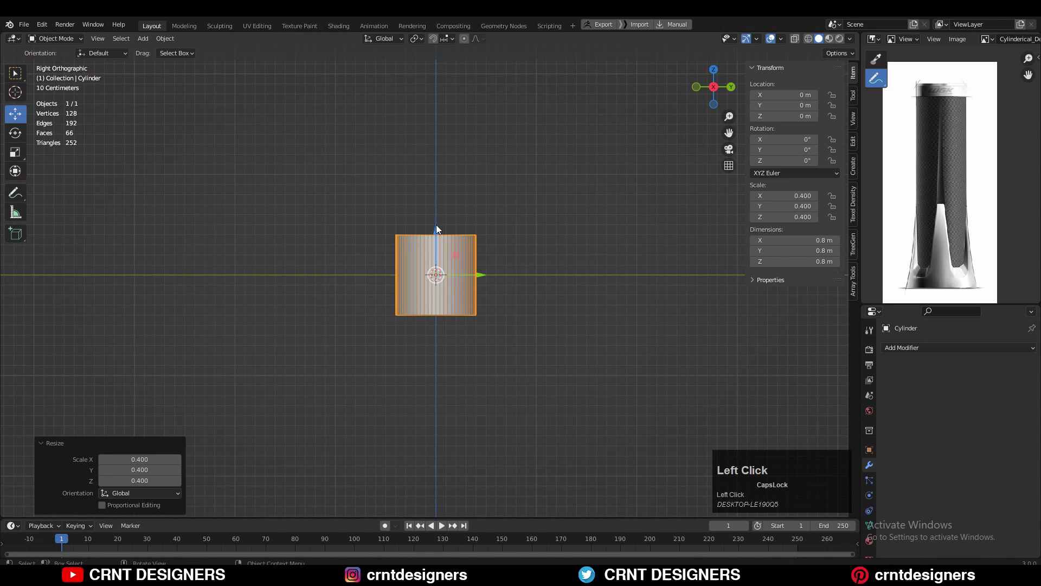
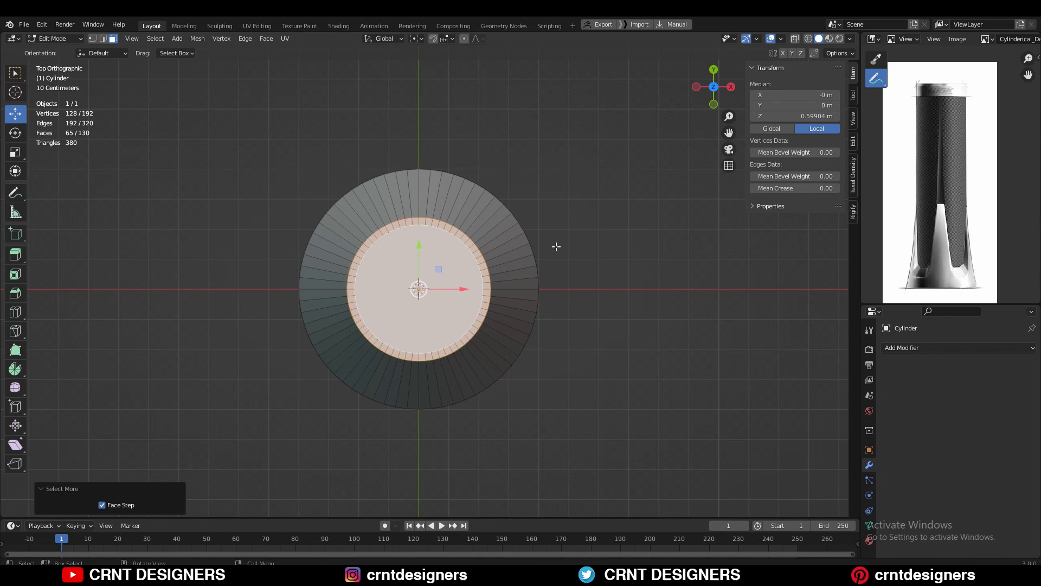
Step: Scale the cylinder's top ring to 0.6 so it tapers toward the top
key("s")
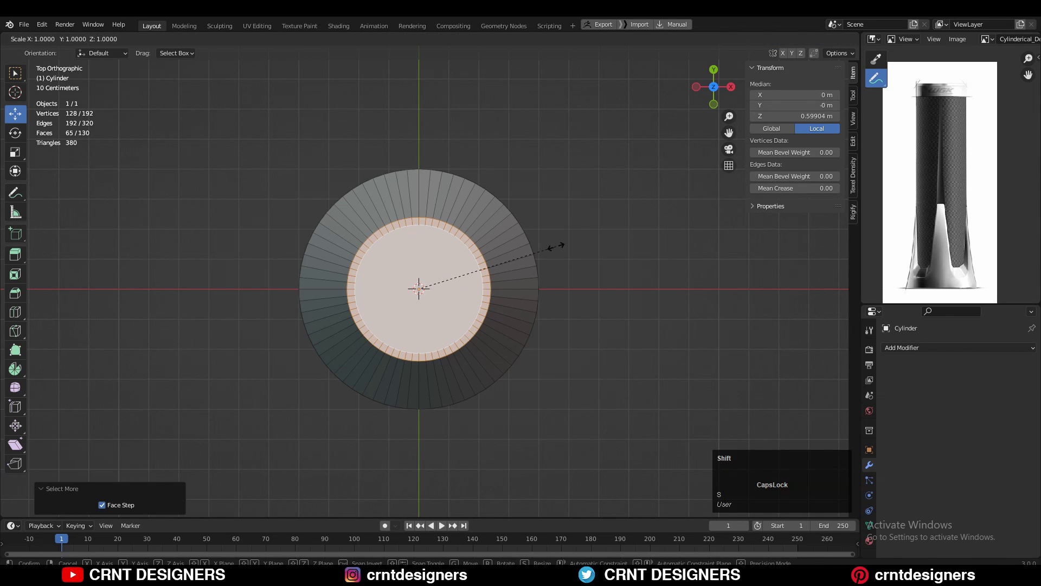
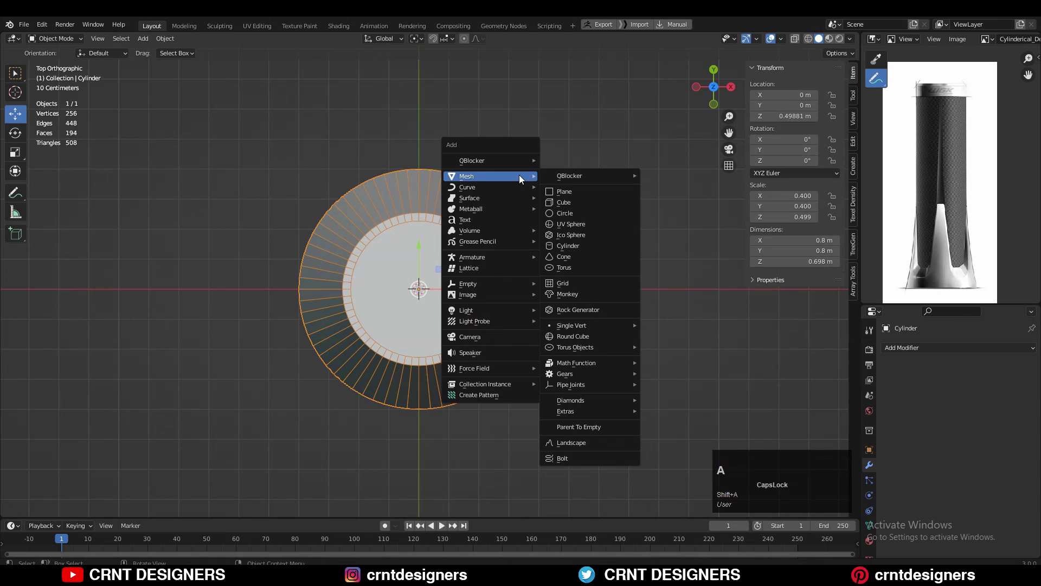
Step: Add a cube and shrink it to about 0.35 scale
left_click(562, 204)
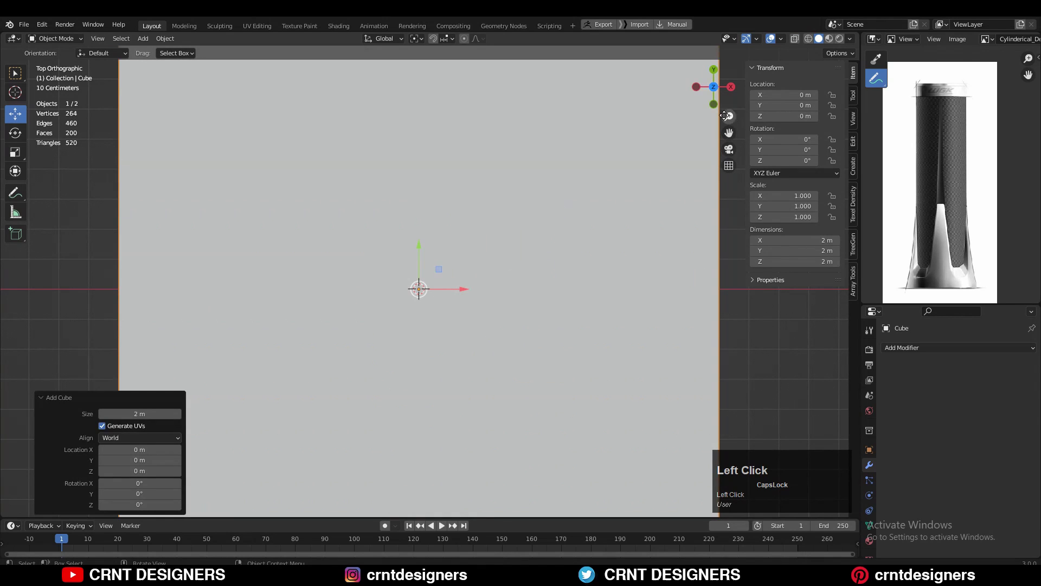
scroll("down", 3)
key("s")
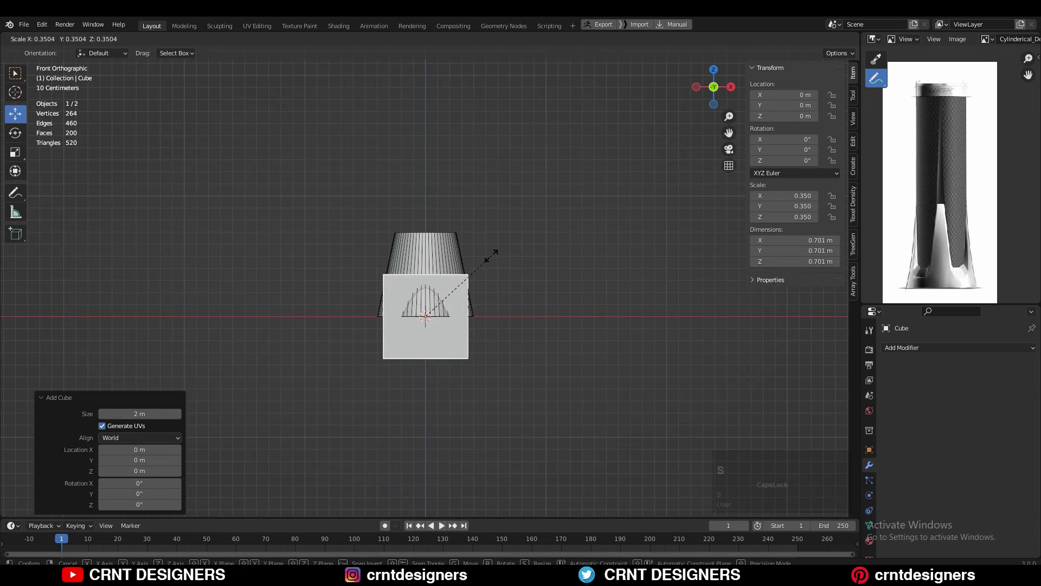
left_click(475, 264)
Step: Orbit to check the cube above the cylinder and enter Edit Mode
middle_click(485, 287)
left_click_drag(438, 183, 449, 175)
middle_click(449, 175)
scroll("up", 3)
middle_click(449, 228)
key("Tab")
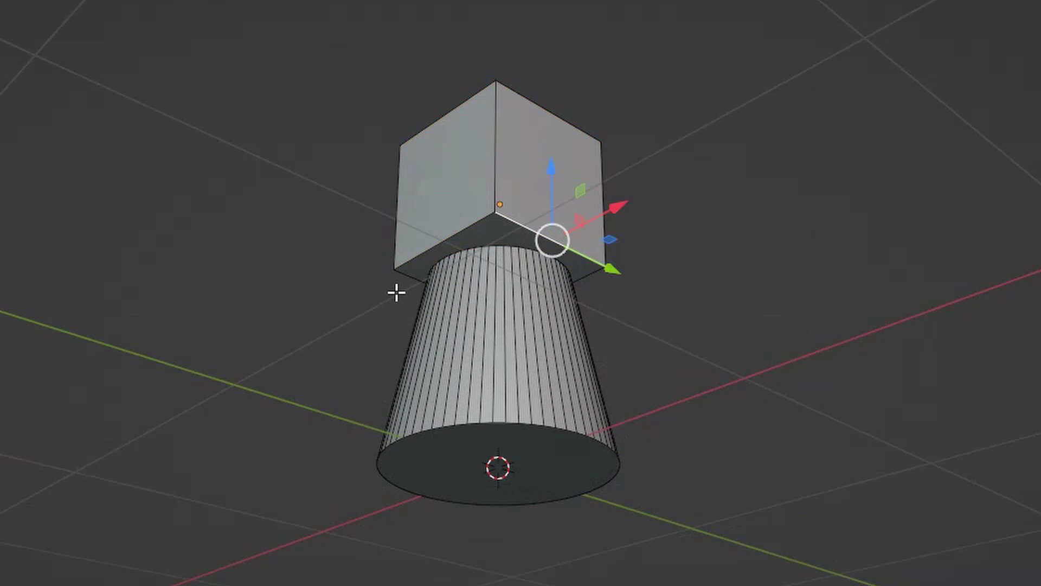
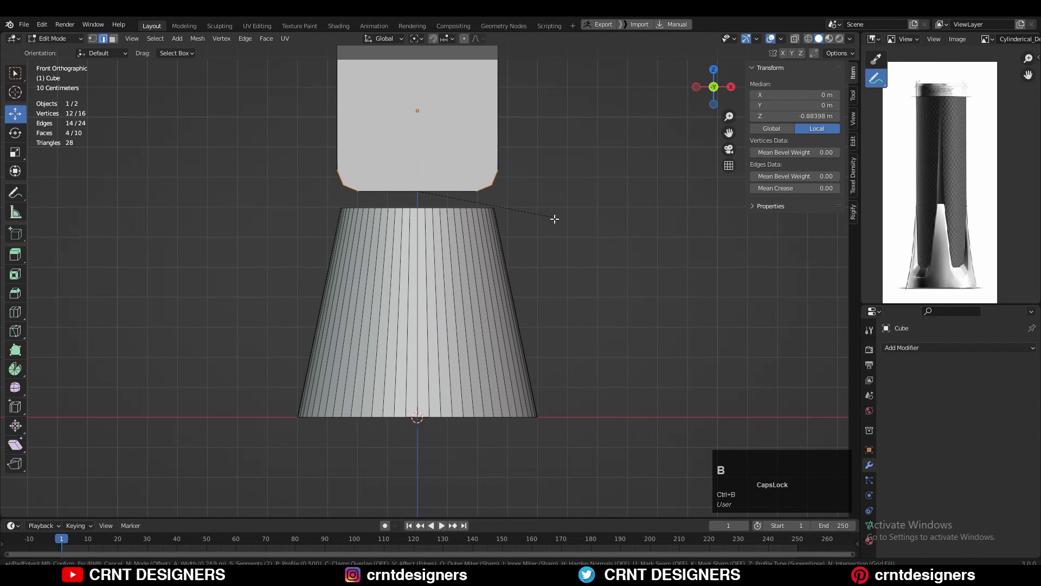
Step: Zoom in on the cube to bevel its lower edges
scroll("down", 3)
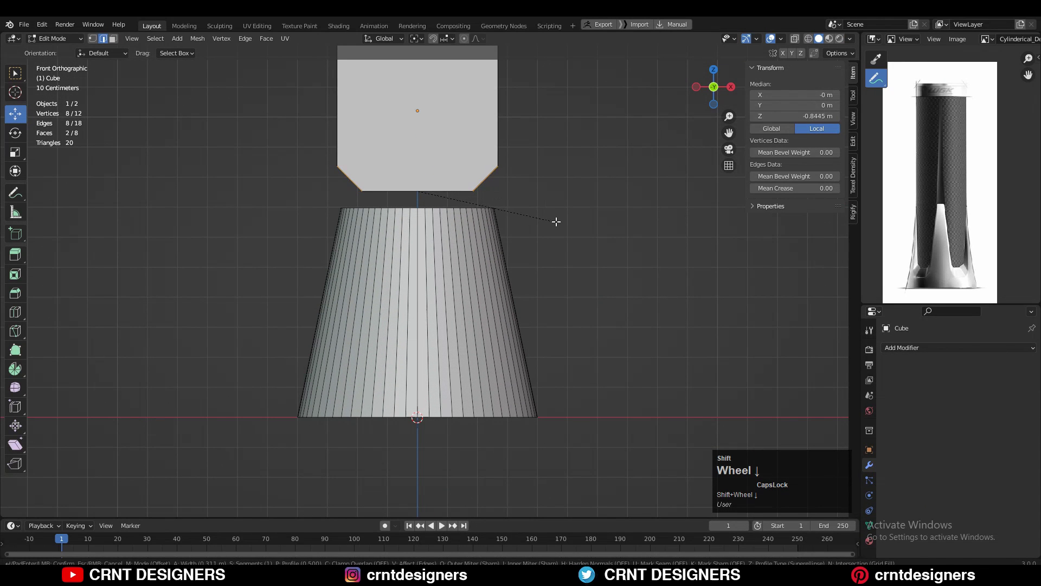
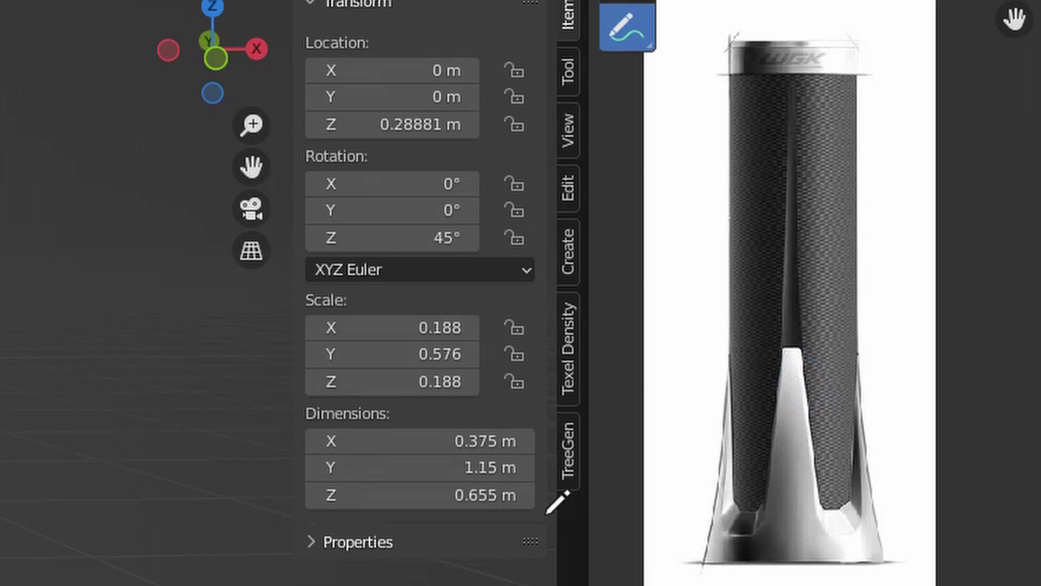
Step: Look down on the crossed bars from above the cylinder
left_click(536, 224)
middle_click(503, 312)
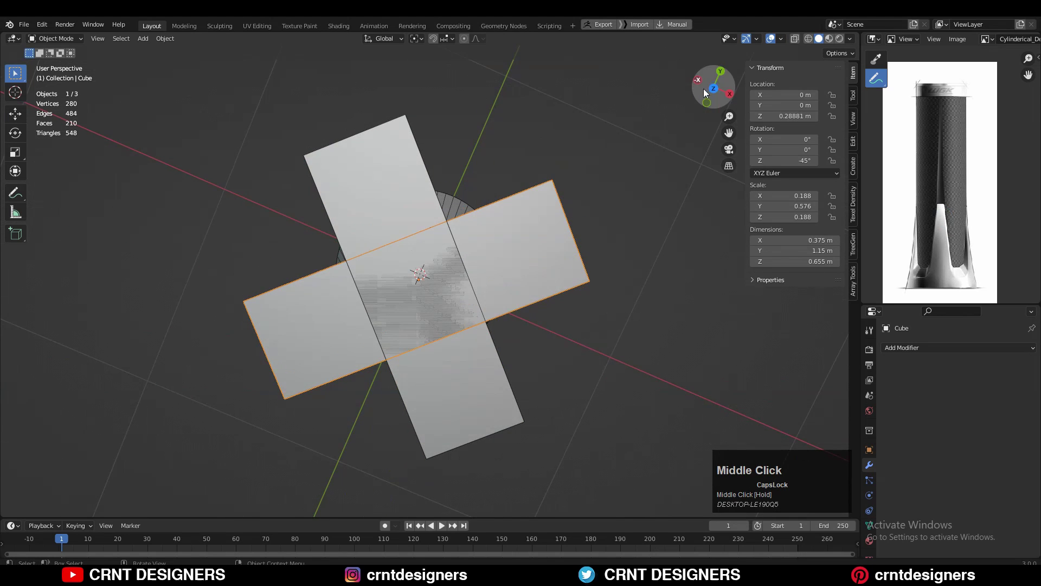
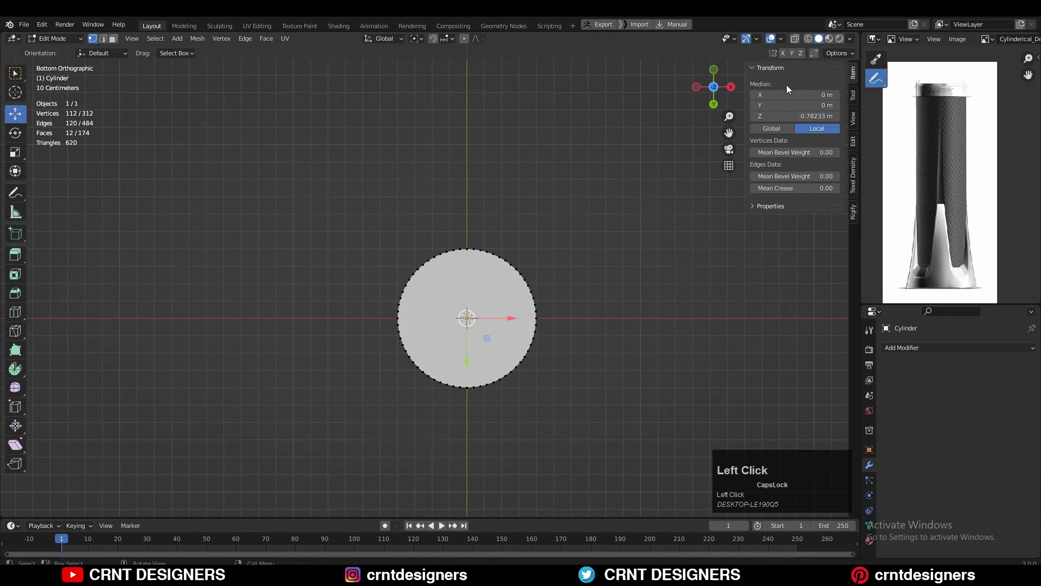
Step: Select all the cylinder's geometry and bring up the mesh operations menu
key("a")
scroll("up", 3)
left_click(200, 45)
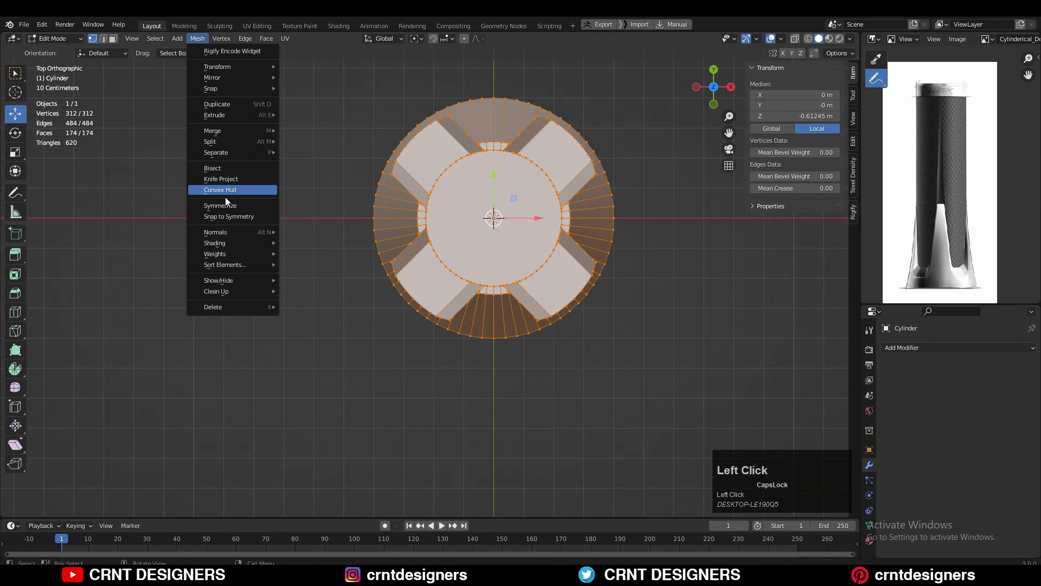
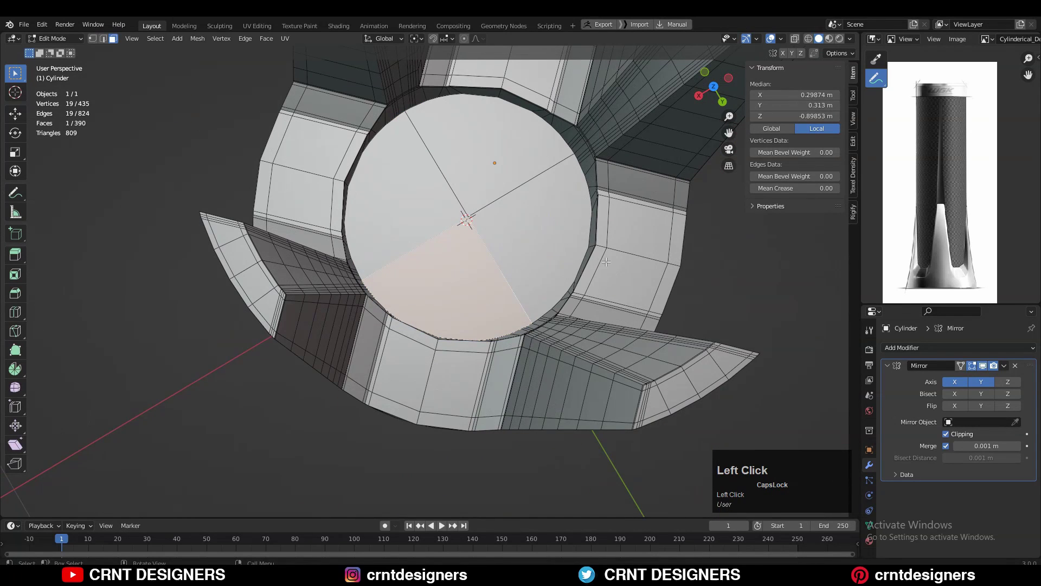
Step: Inset the round bottom face of the base
key("i")
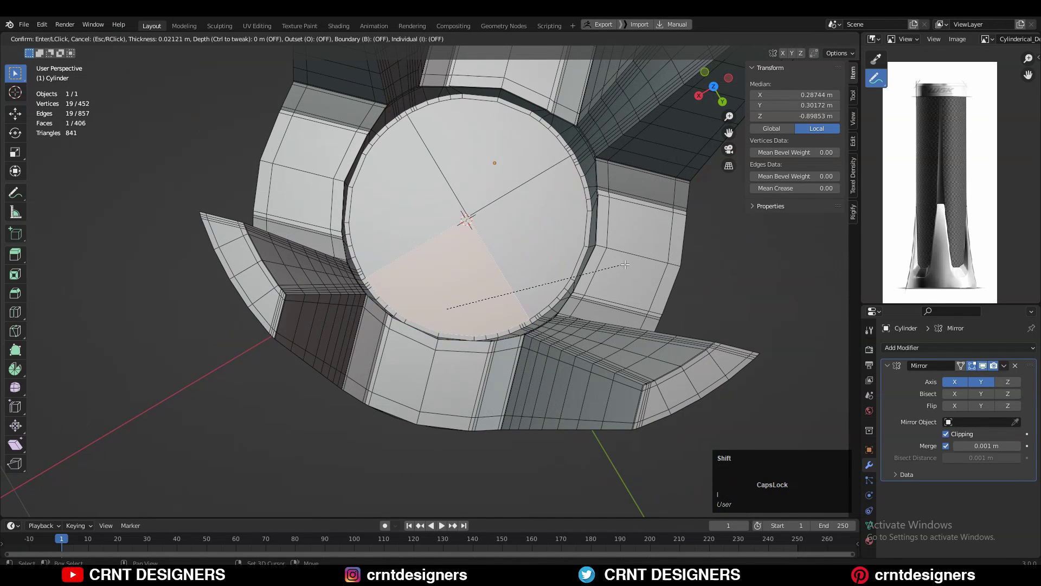
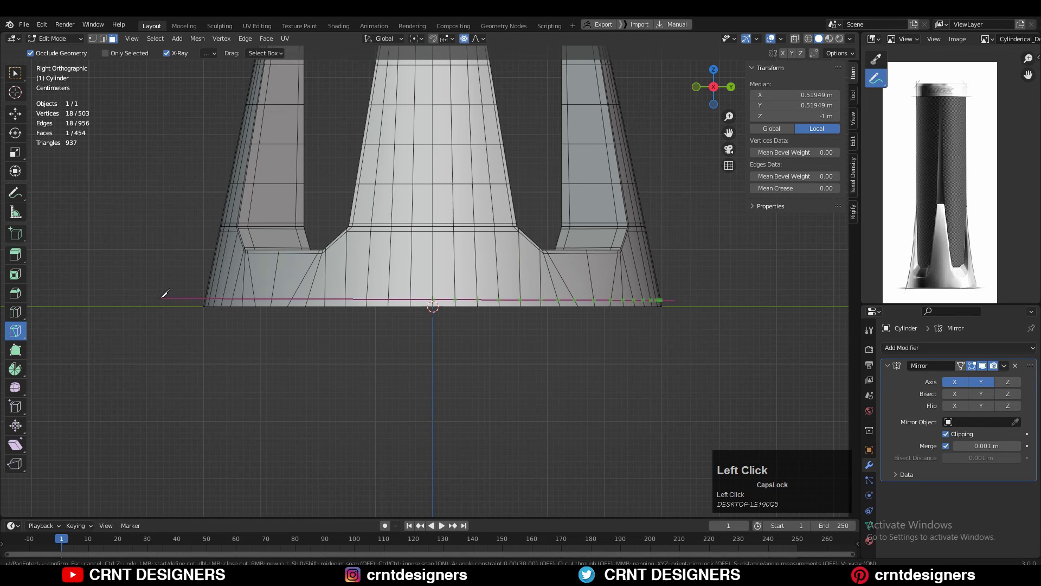
Step: Knife-cut through the lower base in cut-through, axis-constrained mode (C, X)
type("cx")
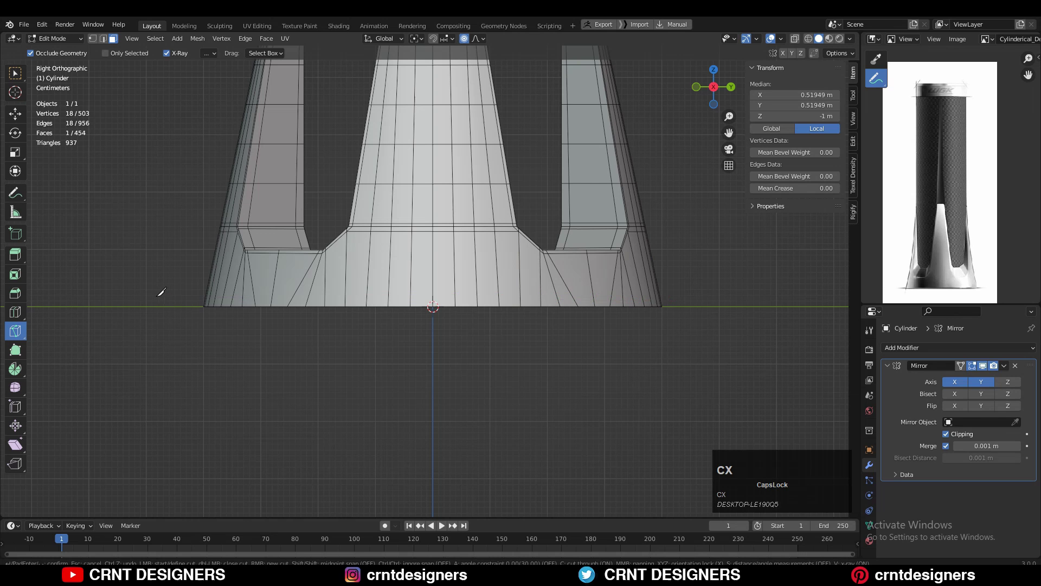
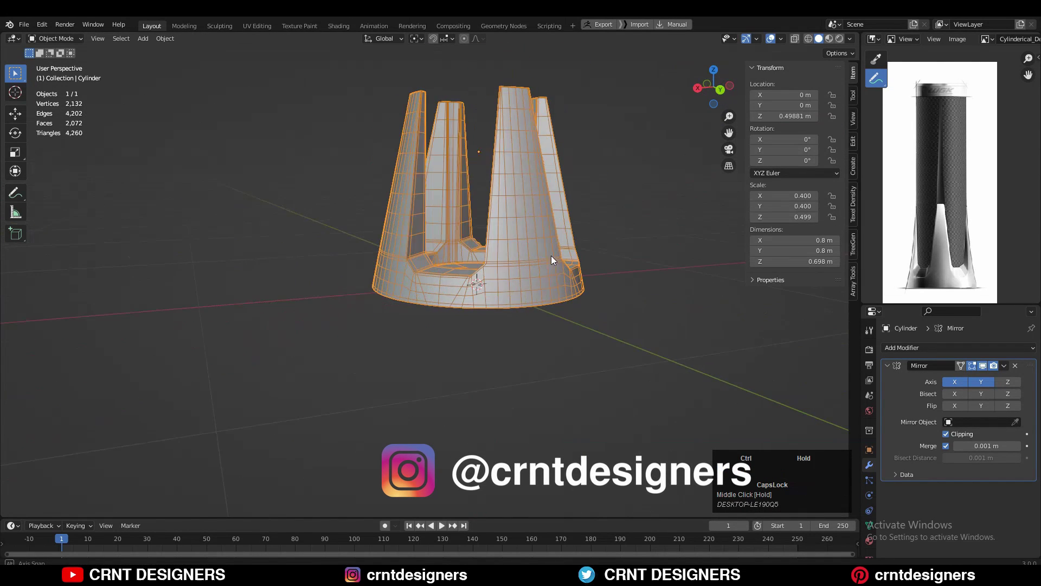
Step: Save the file and select the base, framing it in the viewport
key("ctrl+s")
middle_click(609, 249)
scroll("up", 3)
left_click(565, 239)
middle_click(549, 252)
scroll("up", 3)
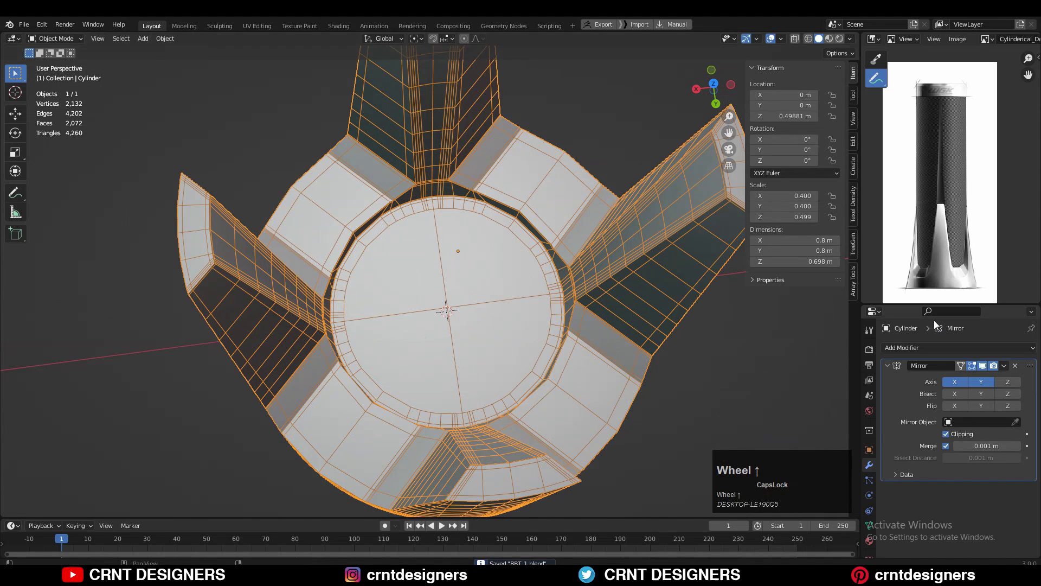
Step: Add a Subdivision Surface modifier to the slotted base
left_click(987, 353)
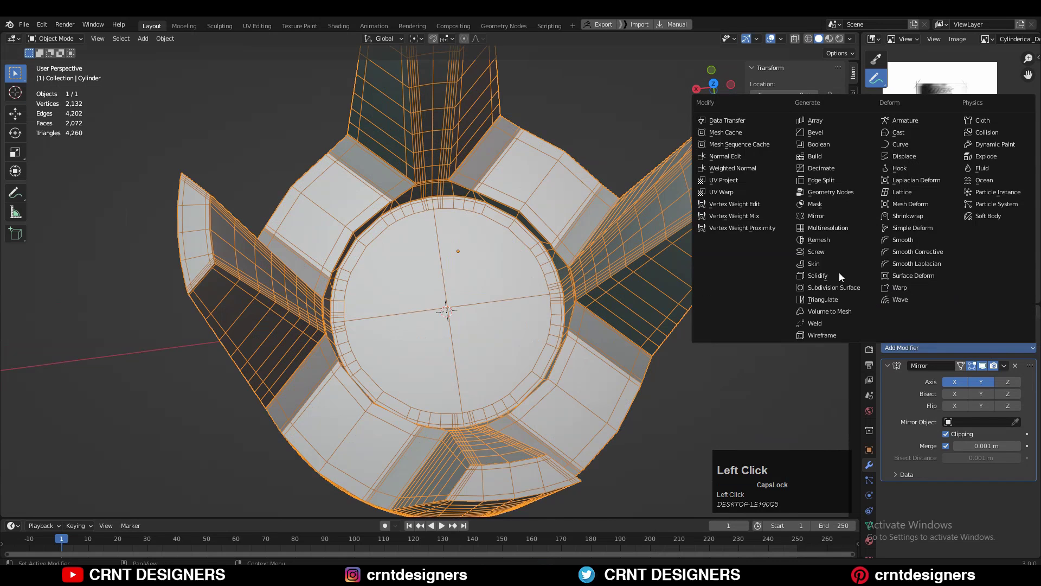
scroll("down", 3)
left_click(769, 37)
scroll("down", 3)
middle_click(475, 299)
scroll("up", 3)
Step: Hide the wireframe overlay to judge the smoothed surface
left_click_drag(471, 295, 887, 230)
left_click(887, 230)
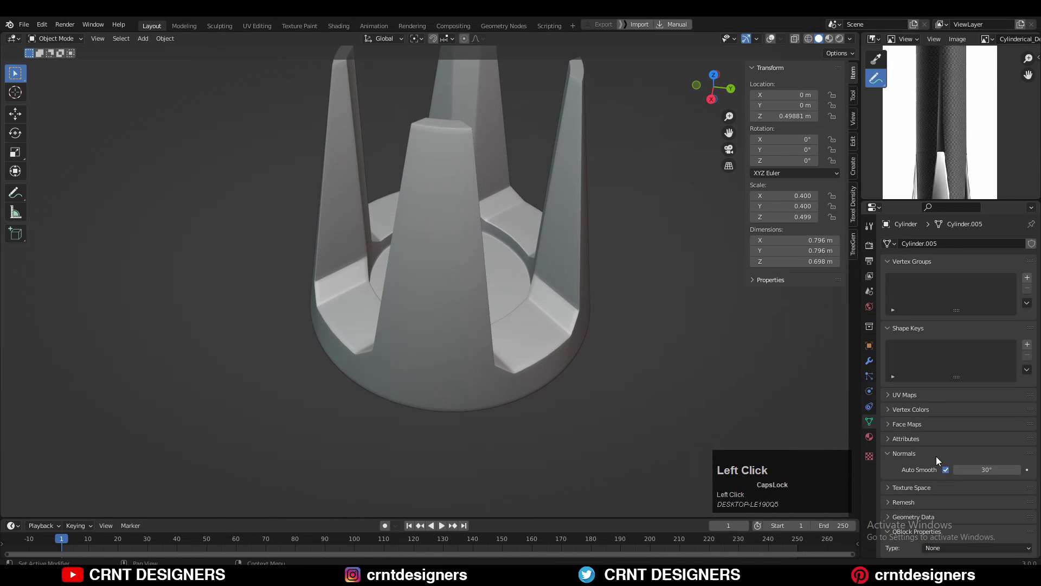
middle_click(778, 41)
Step: Select the edge loop along the slat's corner in edge mode and pick the adjoining vertices to reshape
left_click(778, 38)
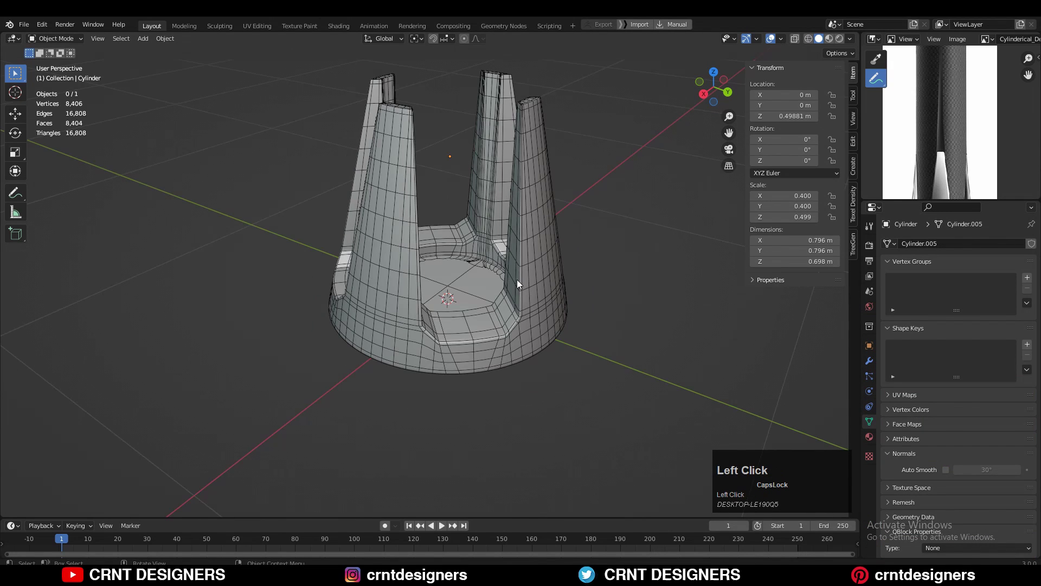
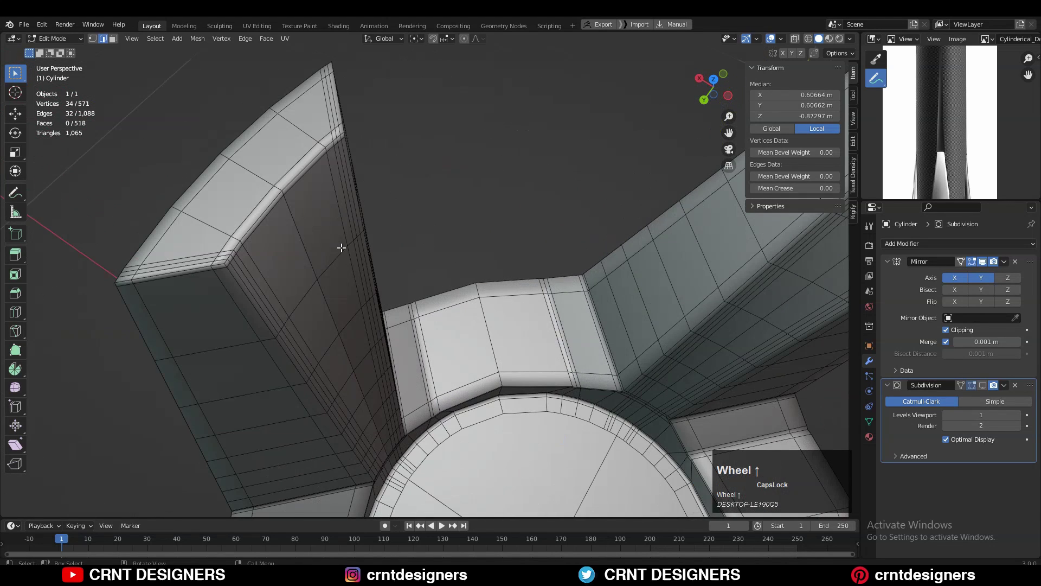
key("2")
left_click(242, 215)
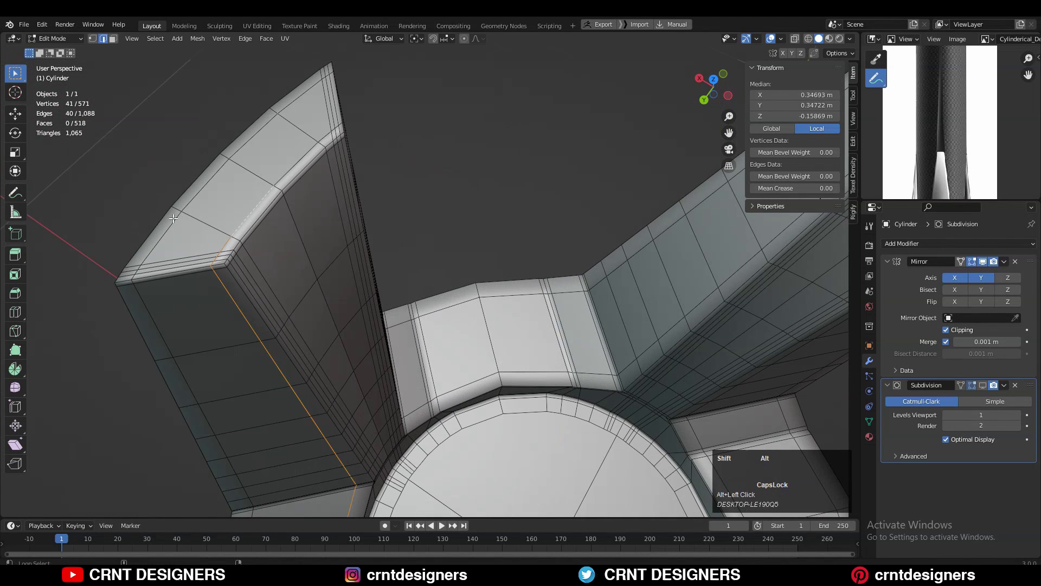
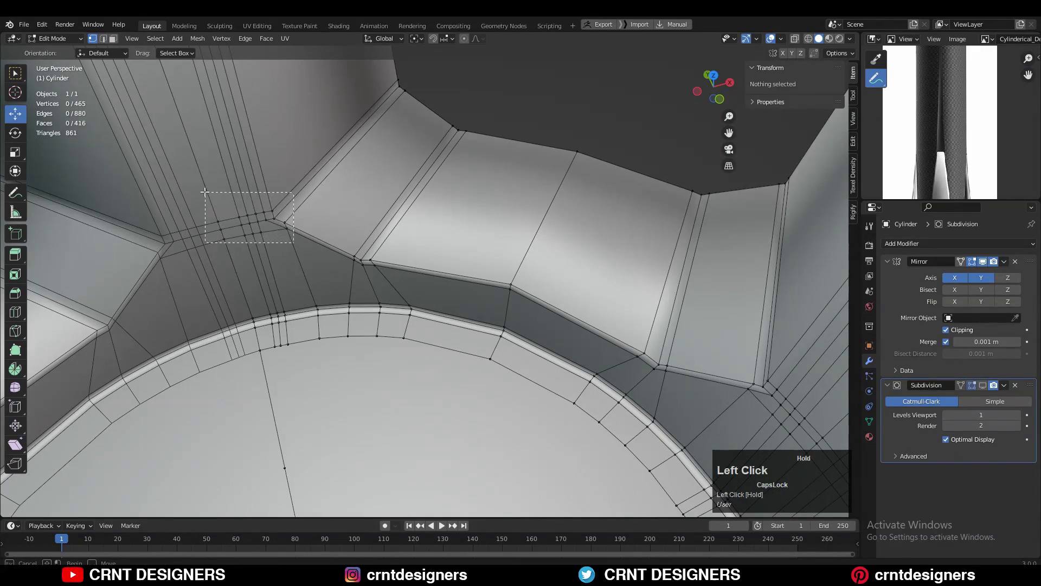
middle_click(394, 240)
left_click(445, 260)
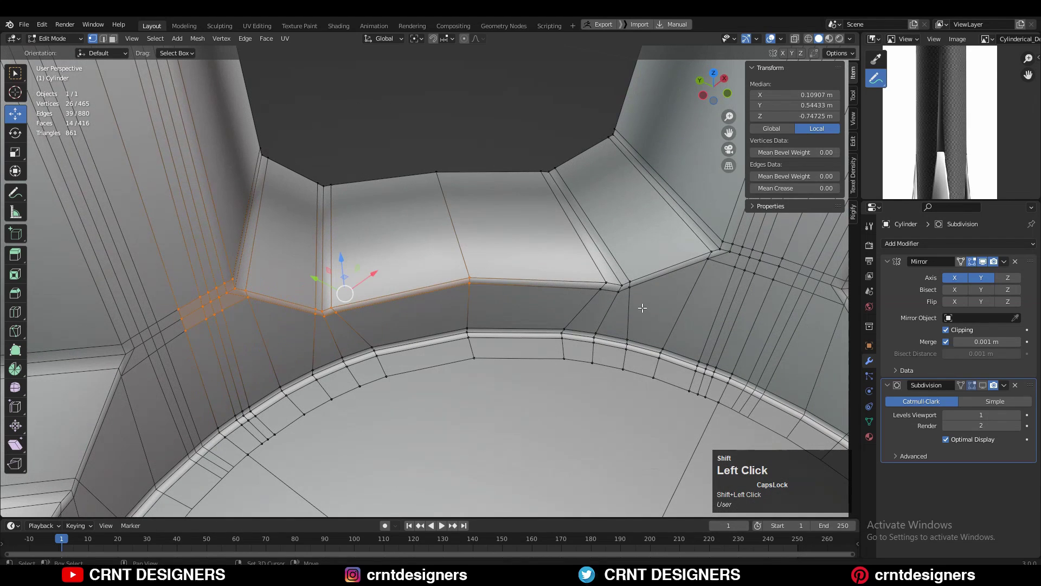
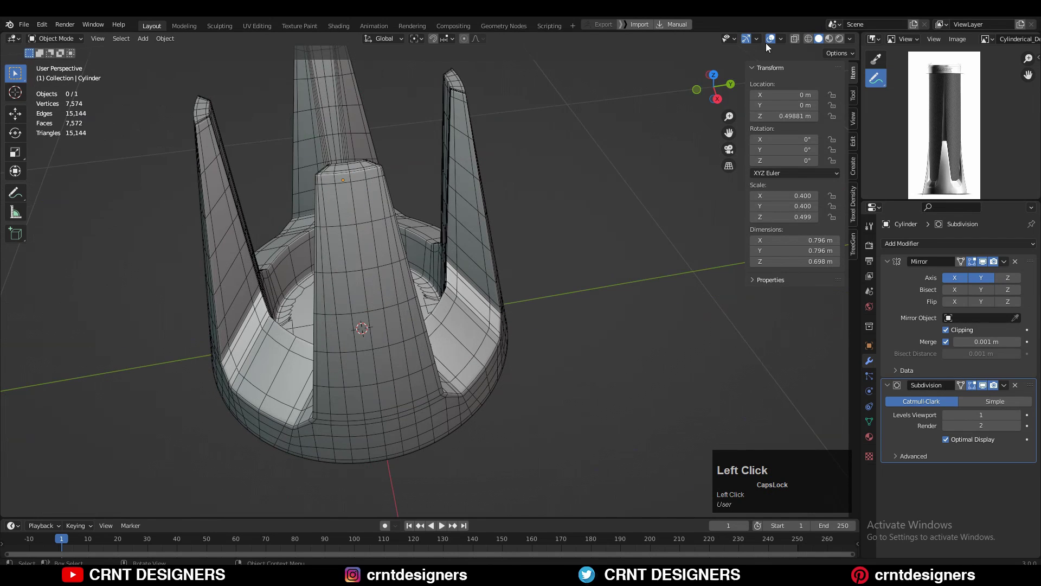
Step: View the base straight from the front to check its silhouette, then orbit around it
left_click_drag(429, 237, 705, 91)
left_click(705, 91)
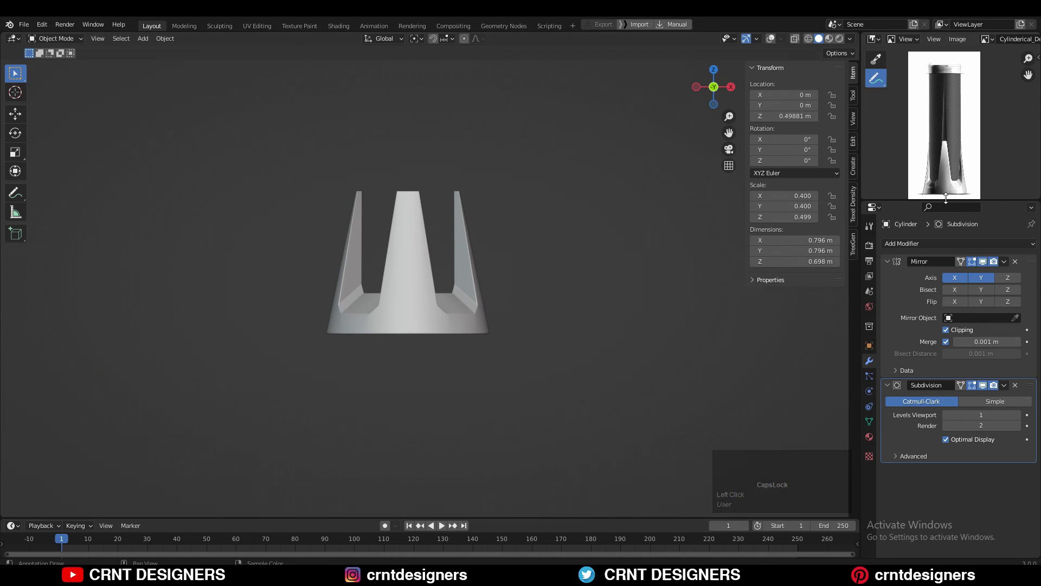
scroll("up", 3)
middle_click(430, 366)
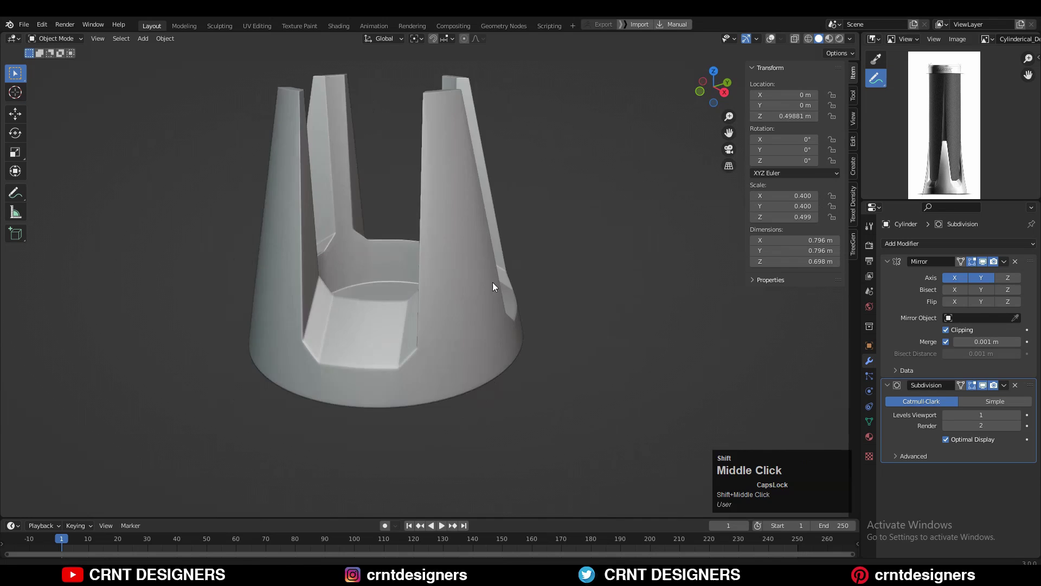
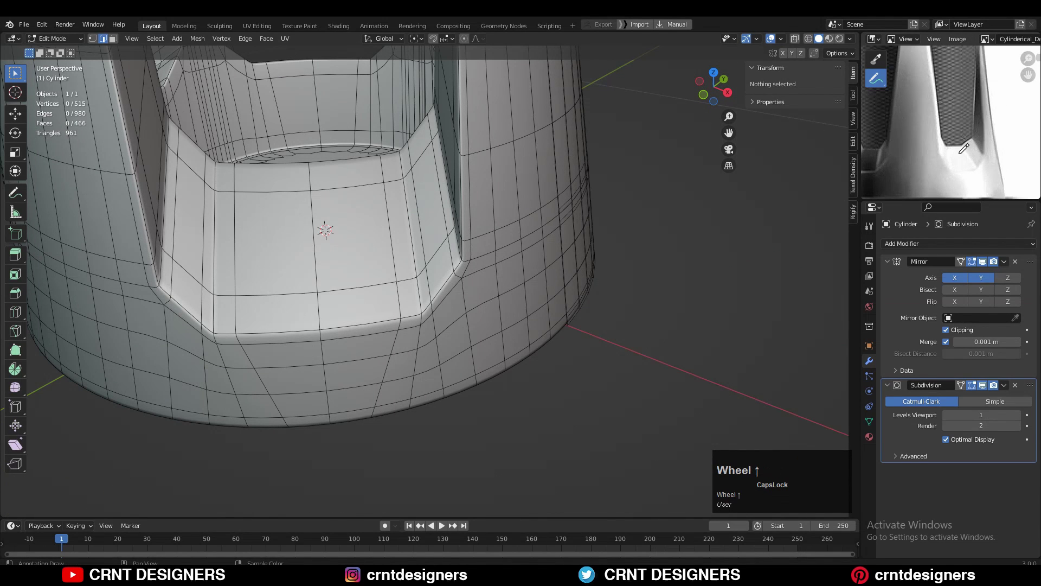
Step: Return to editing the base's mesh and frame it in the viewport
scroll("down", 3)
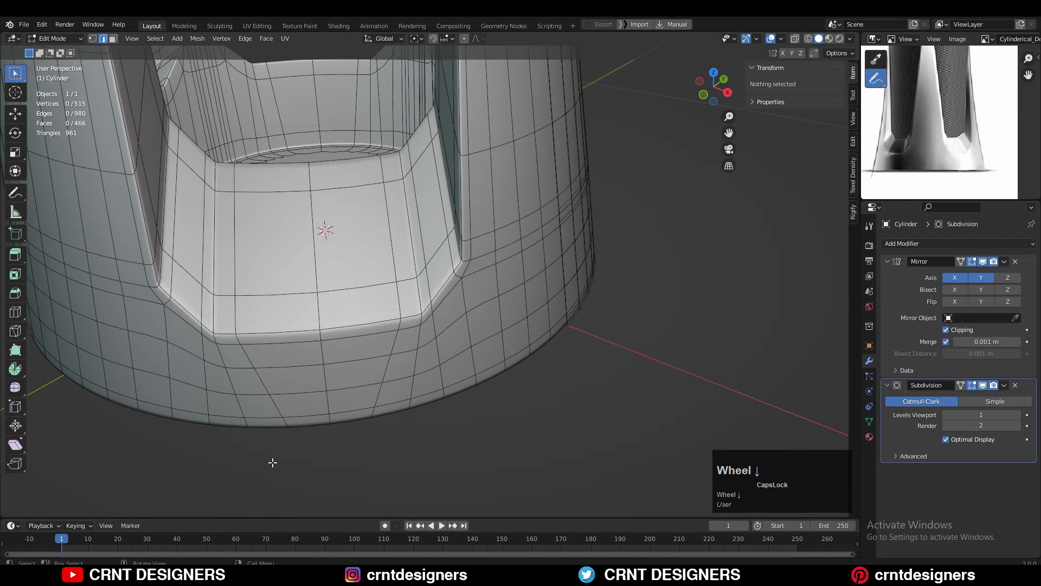
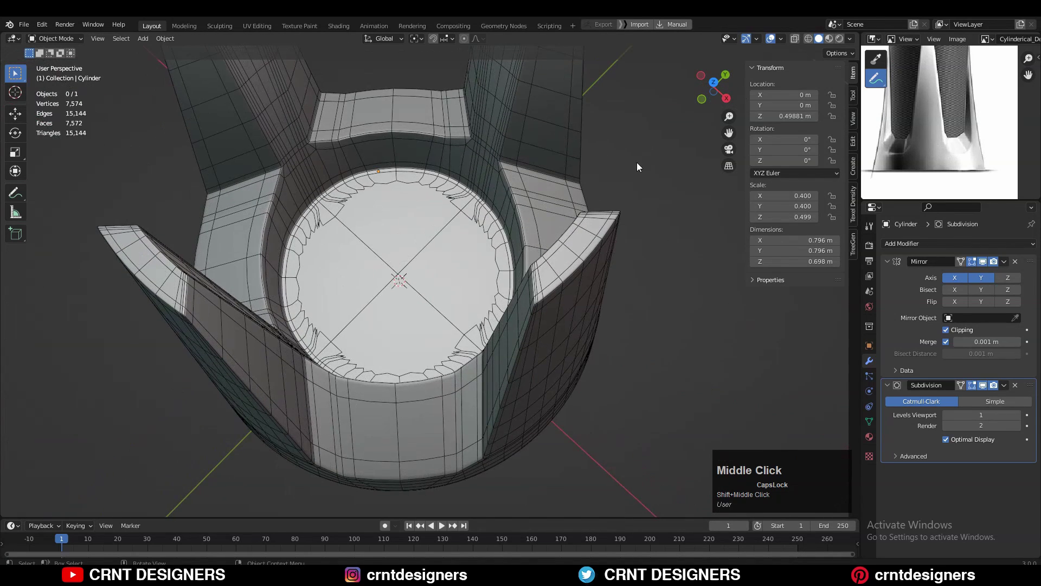
left_click(786, 39)
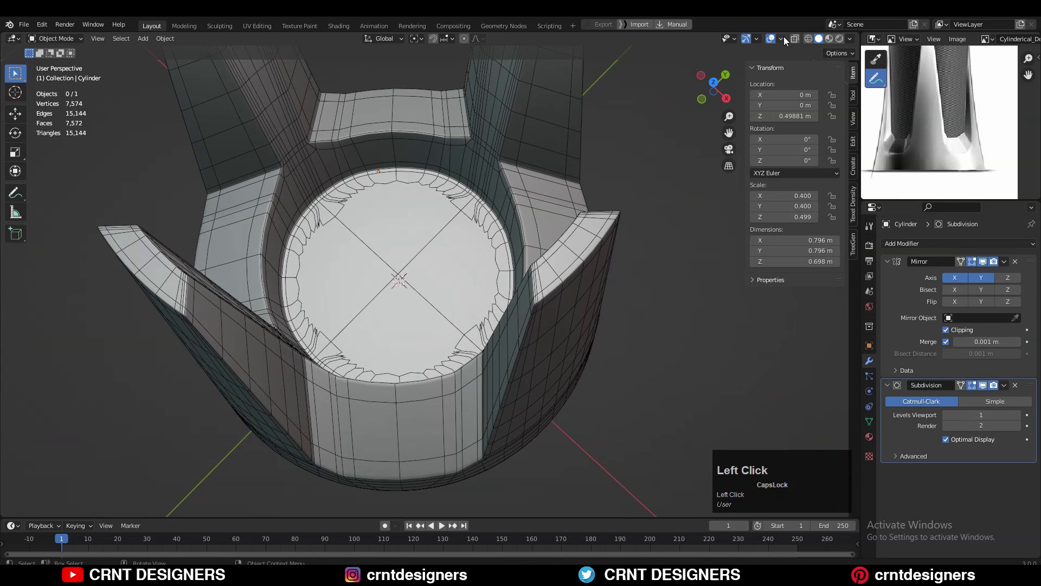
key("Tab")
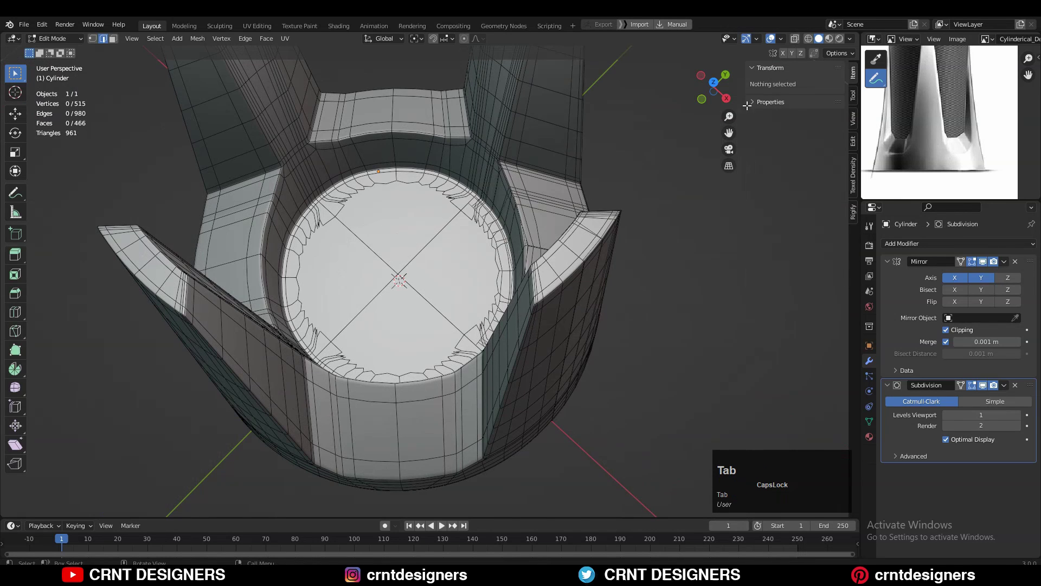
left_click(470, 252)
scroll("down", 3)
middle_click(433, 327)
Step: Duplicate the base in place and move the copy, Cylinder.001, into the BACK_UP collection
key("shift+d")
right_click(471, 254)
key("m")
left_click(461, 255)
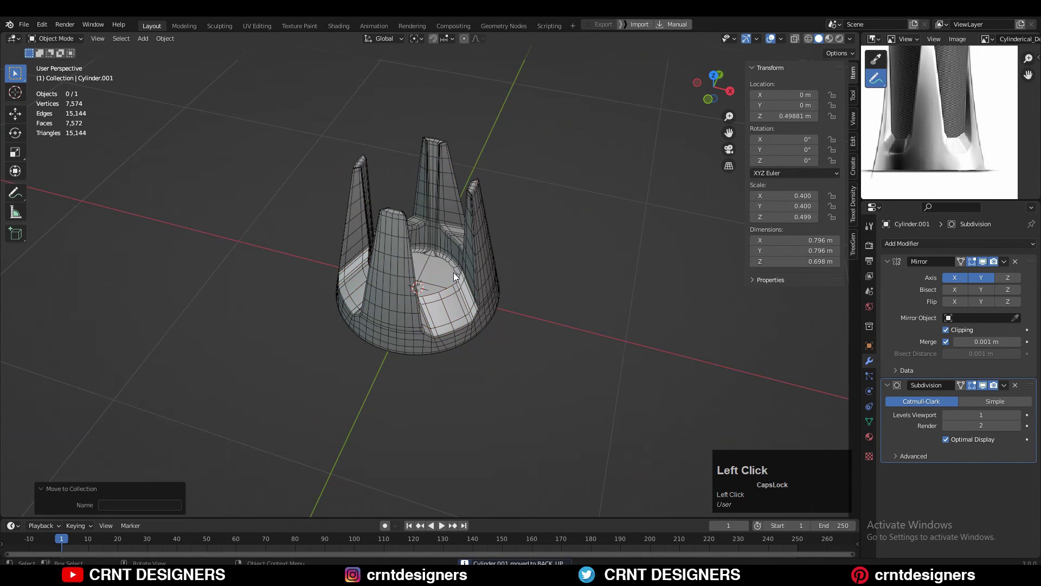
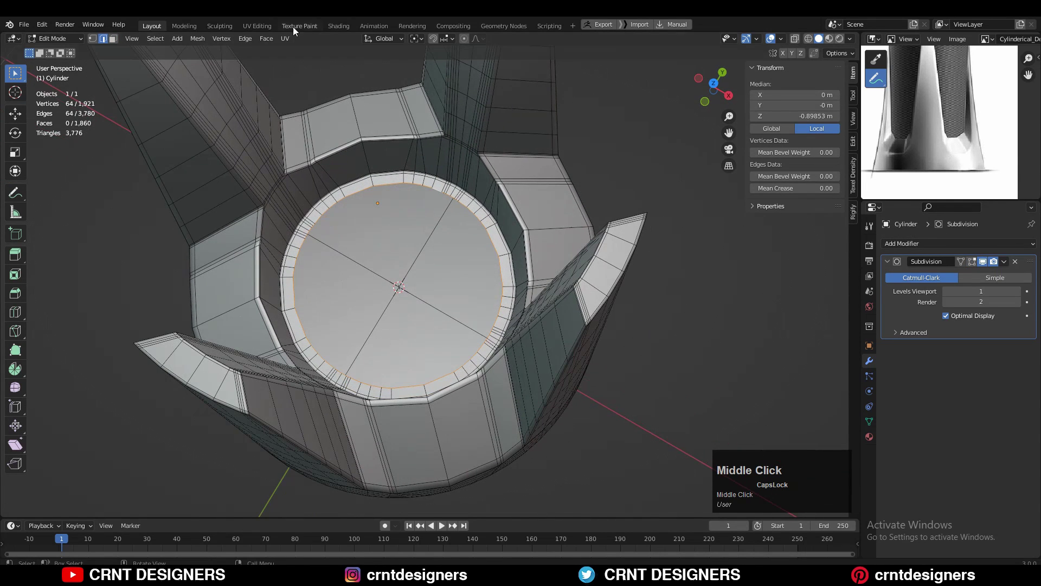
Step: Bring up the Face operations list to rework the base's inner floor ring
left_click(271, 39)
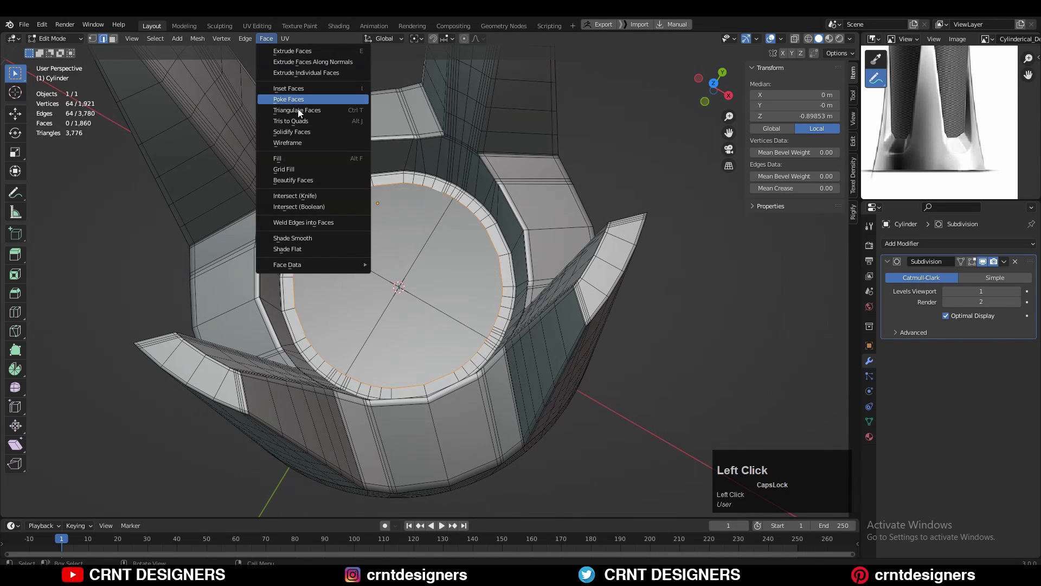
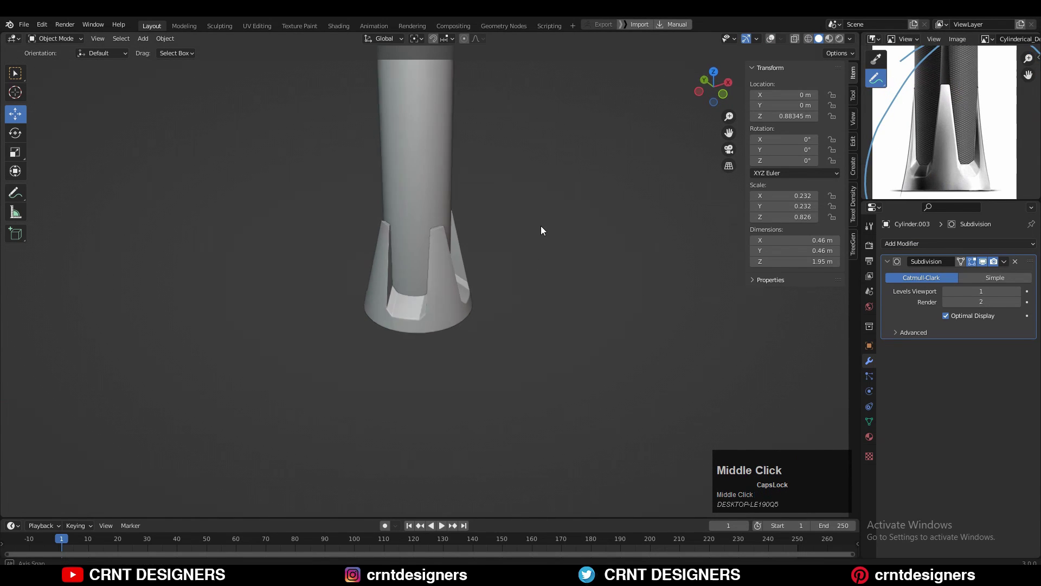
scroll("up", 3)
left_click_drag(529, 279, 728, 88)
left_click(728, 88)
scroll("down", 3)
middle_click(521, 266)
scroll("up", 3)
left_click_drag(518, 336, 532, 157)
scroll("down", 3)
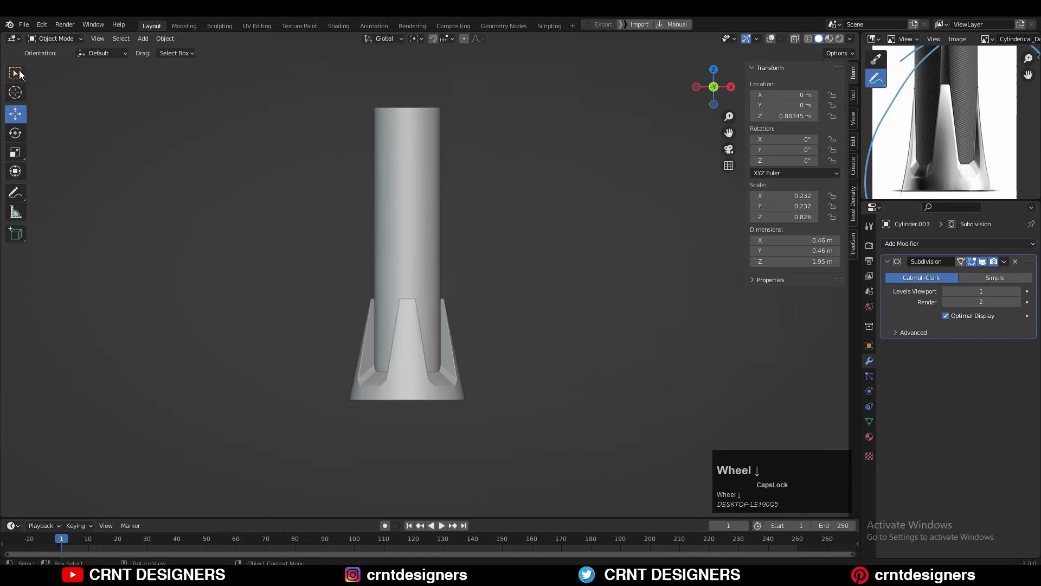